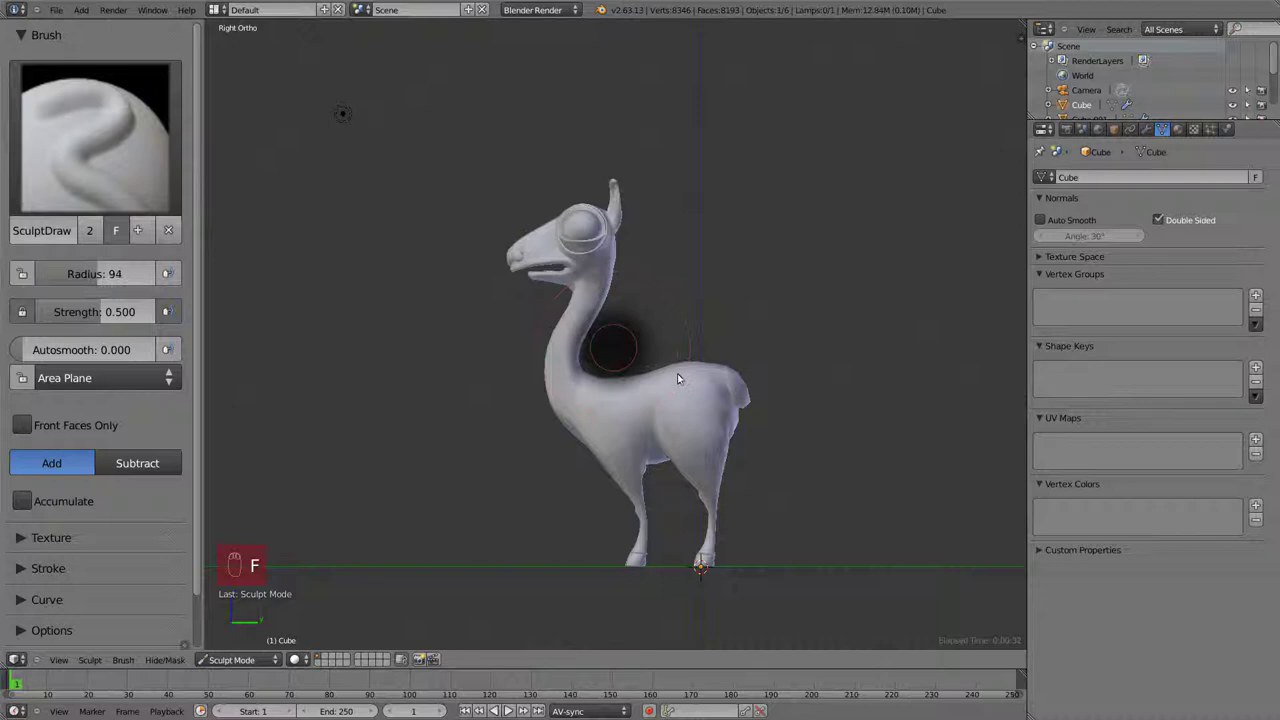
Stroke the llama's neck and back with SculptDraw, then shrink the brush radius.
drag(709, 339, 660, 332)
key(shift+f)
drag(681, 336, 731, 383)
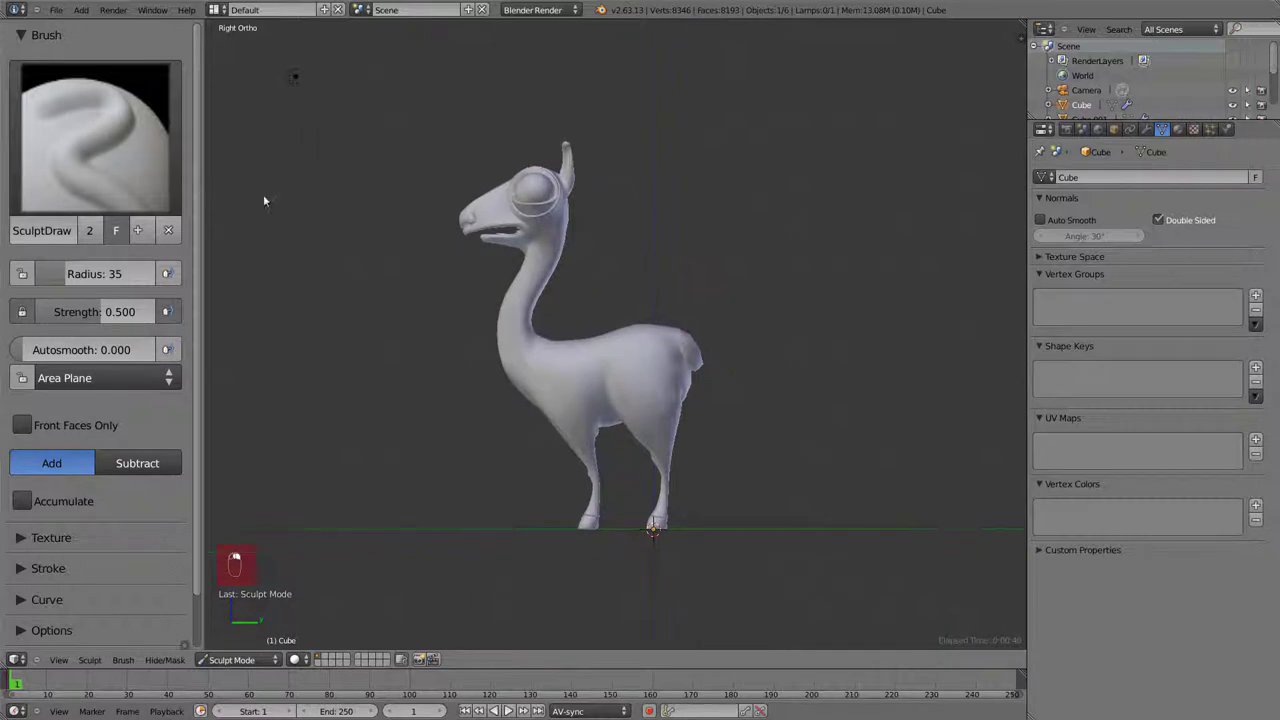
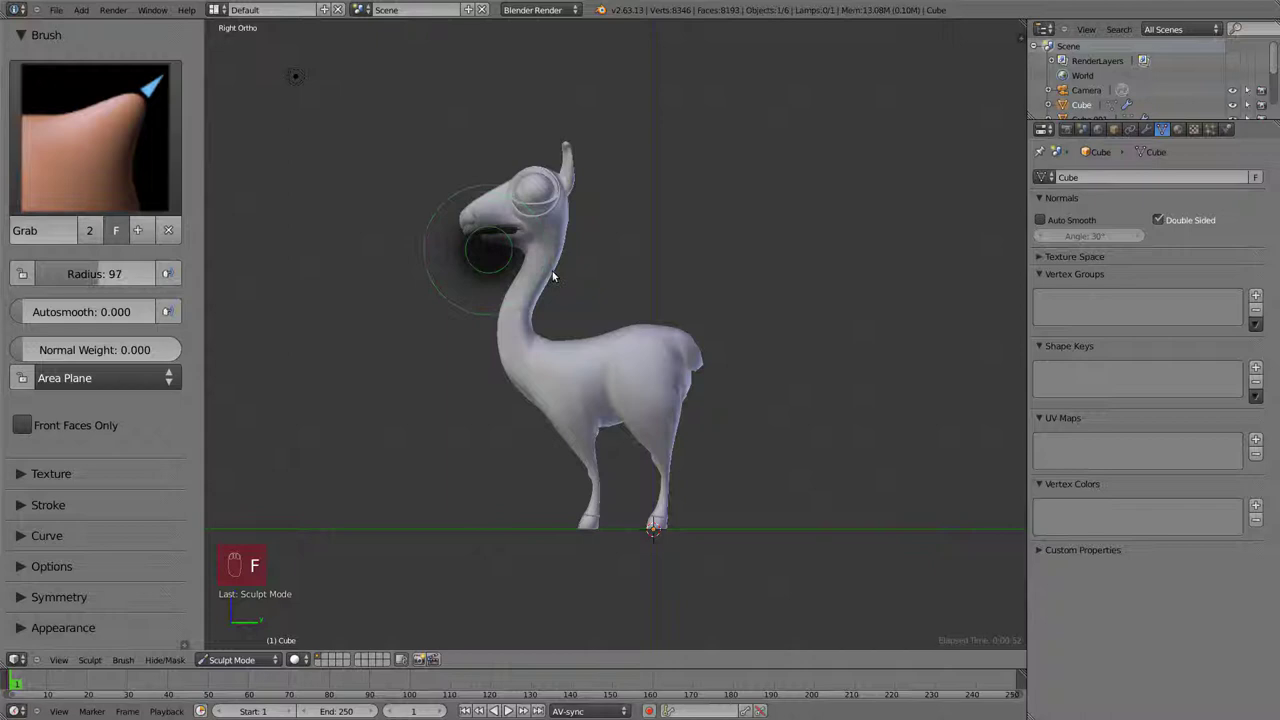
Grab-pull the llama's head, back and rump into shape from front and side views.
drag(545, 297, 706, 373)
key(f)
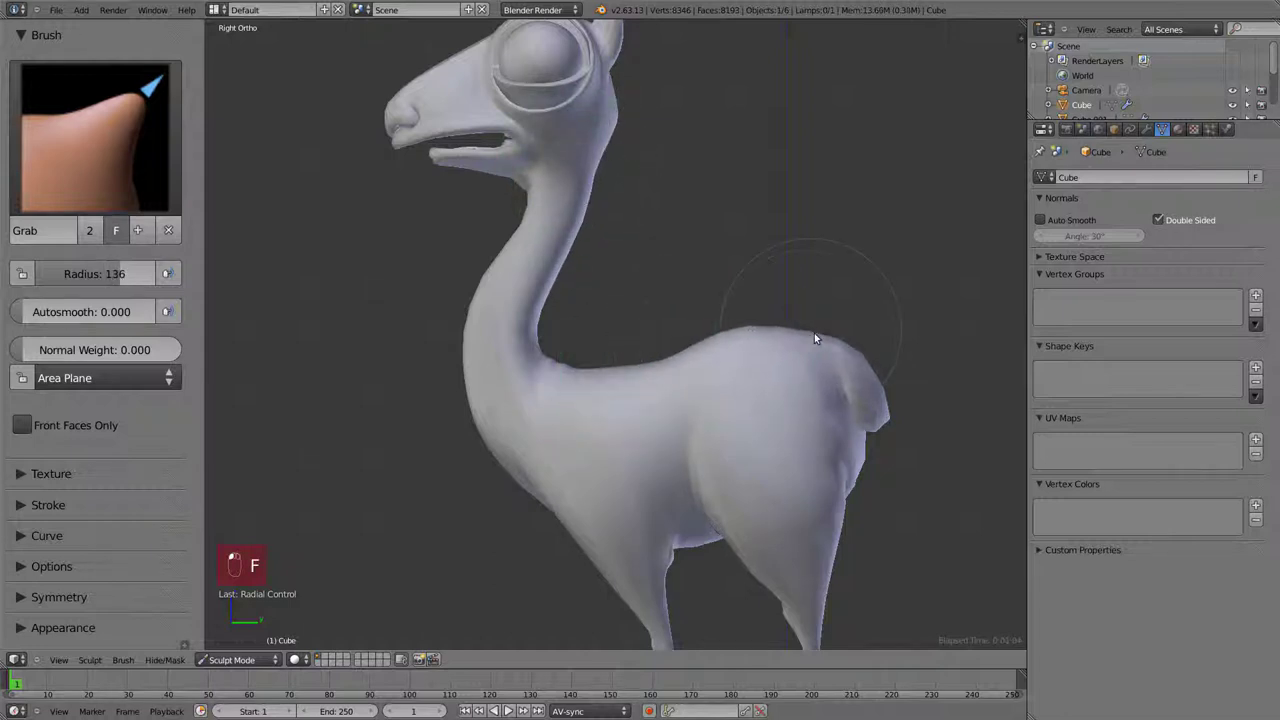
drag(804, 427, 644, 366)
key(KP_1)
drag(555, 356, 546, 435)
key(KP_3)
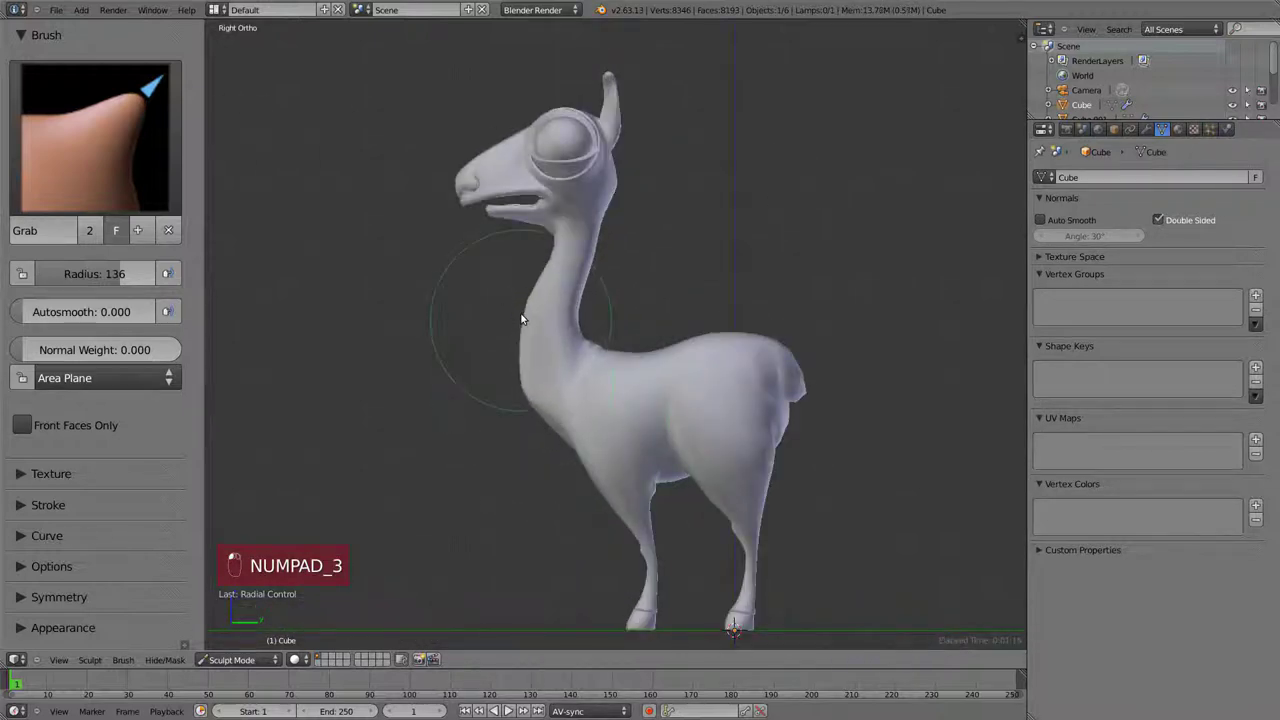
Pull the neck and head into shape, checking from front and right views.
drag(566, 257, 670, 396)
key(KP_3)
drag(670, 396, 771, 383)
key(KP_1)
key(KP_3)
drag(706, 328, 642, 376)
key(KP_1)
key(KP_3)
Undo the recent head and neck grabs and resize the brush.
key(ctrl+z)
key(f)
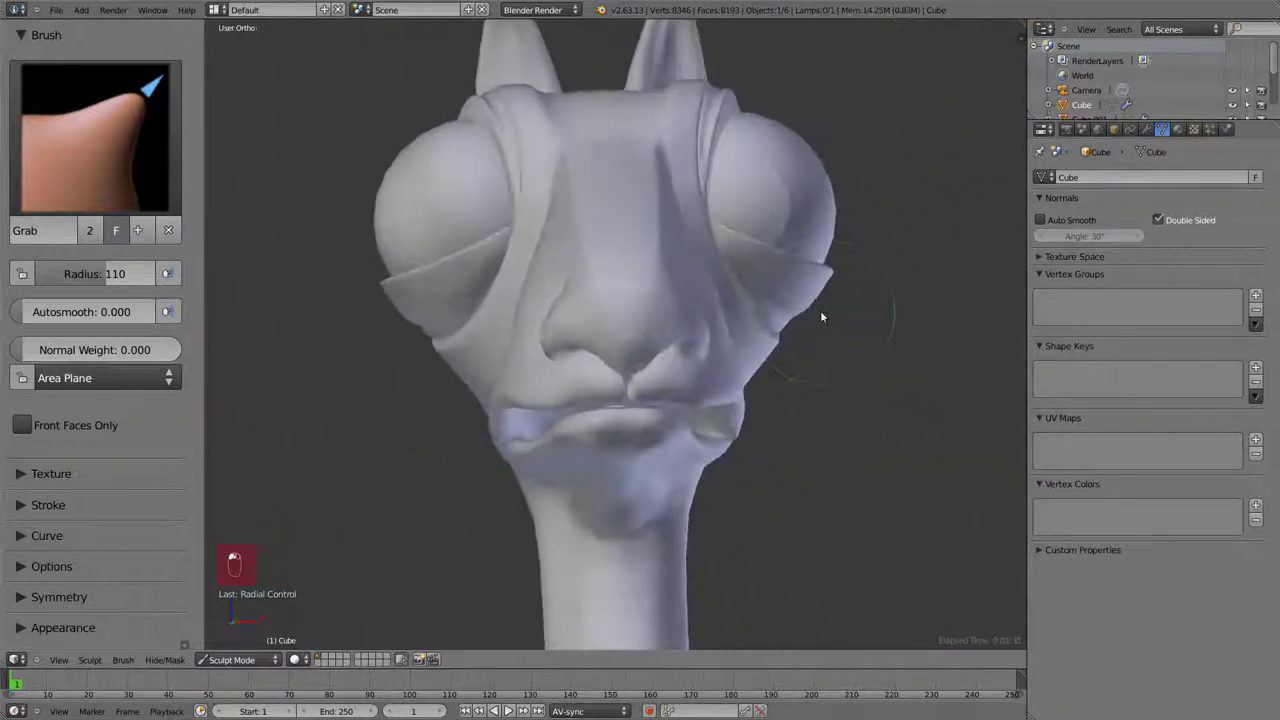
key(ctrl+z)
key(ctrl+z)
key(ctrl+z)
key(ctrl+z)
key(KP_3)
key(ctrl+z)
key(ctrl+z)
key(ctrl+z)
key(ctrl+z)
key(ctrl+z)
key(ctrl+z)
Try reshaping the jaw from the side, then undo those strokes as well.
drag(700, 432, 676, 426)
click(653, 446)
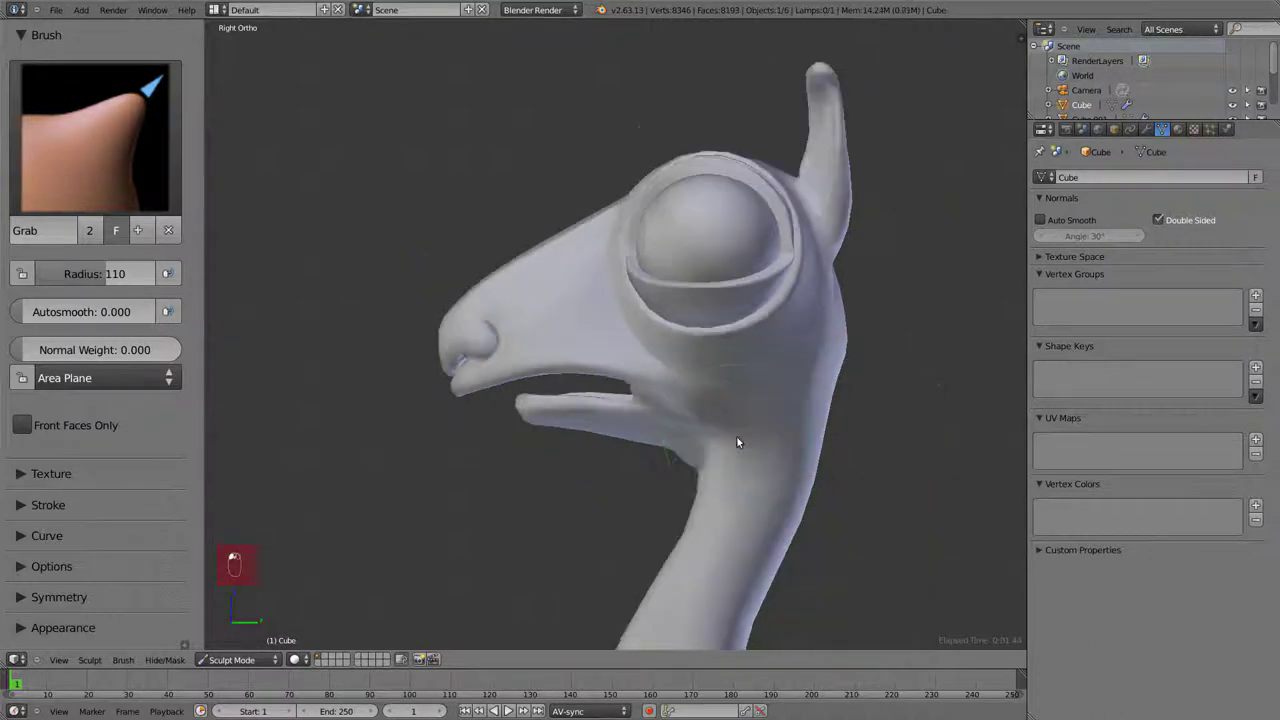
key(KP_3)
key(ctrl+z)
key(ctrl+z)
key(ctrl+z)
key(ctrl+z)
key(ctrl+z)
key(ctrl+z)
key(ctrl+z)
key(ctrl+z)
key(ctrl+z)
Pull the muzzle and lips into shape from side and front views.
key(f)
drag(692, 415, 667, 416)
key(KP_1)
drag(705, 394, 728, 384)
drag(728, 384, 401, 424)
key(KP_3)
key(KP_1)
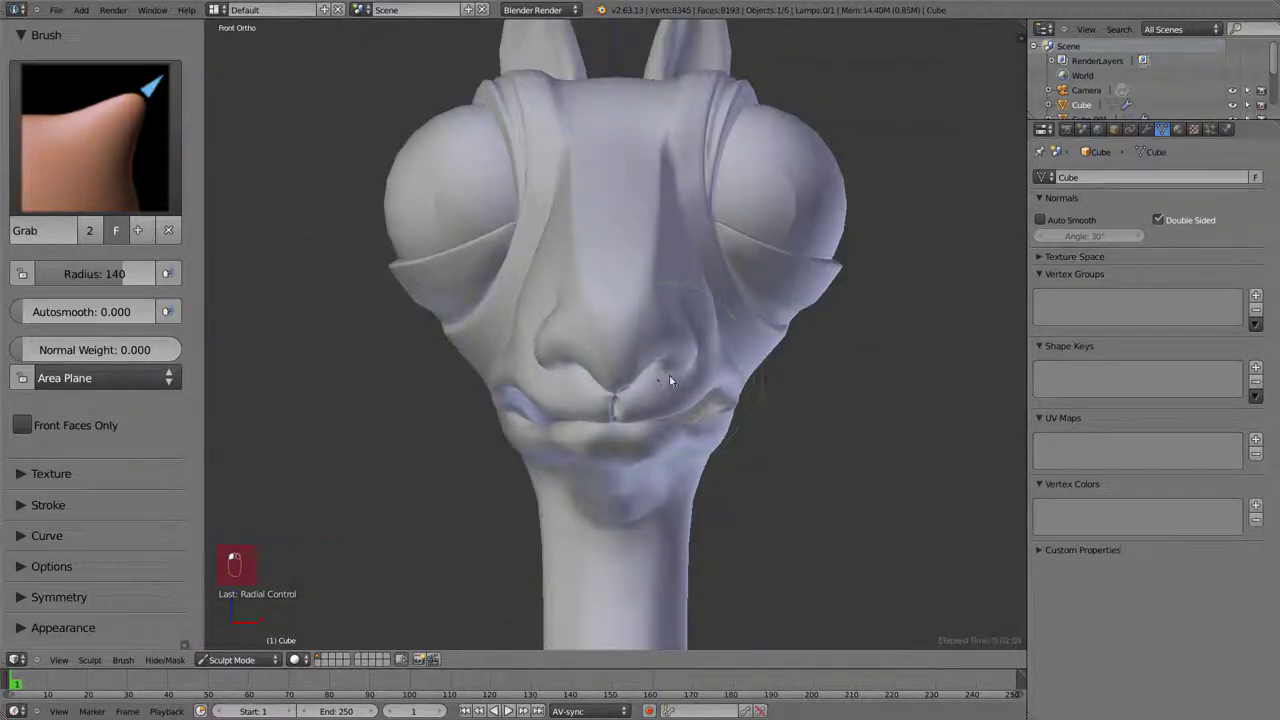
drag(646, 464, 572, 506)
Rework the nostrils and lips with undo retries, then show the object's modifiers.
key(ctrl+z)
key(f)
click(636, 493)
key(ctrl+z)
drag(623, 441, 578, 324)
key(ctrl+z)
key(ctrl+z)
key(ctrl+z)
key(KP_1)
key(f)
drag(715, 348, 666, 355)
click(495, 353)
Reshape the face from the front, enable Mirror clipping, and pull the lower jaw from the side.
key(KP_3)
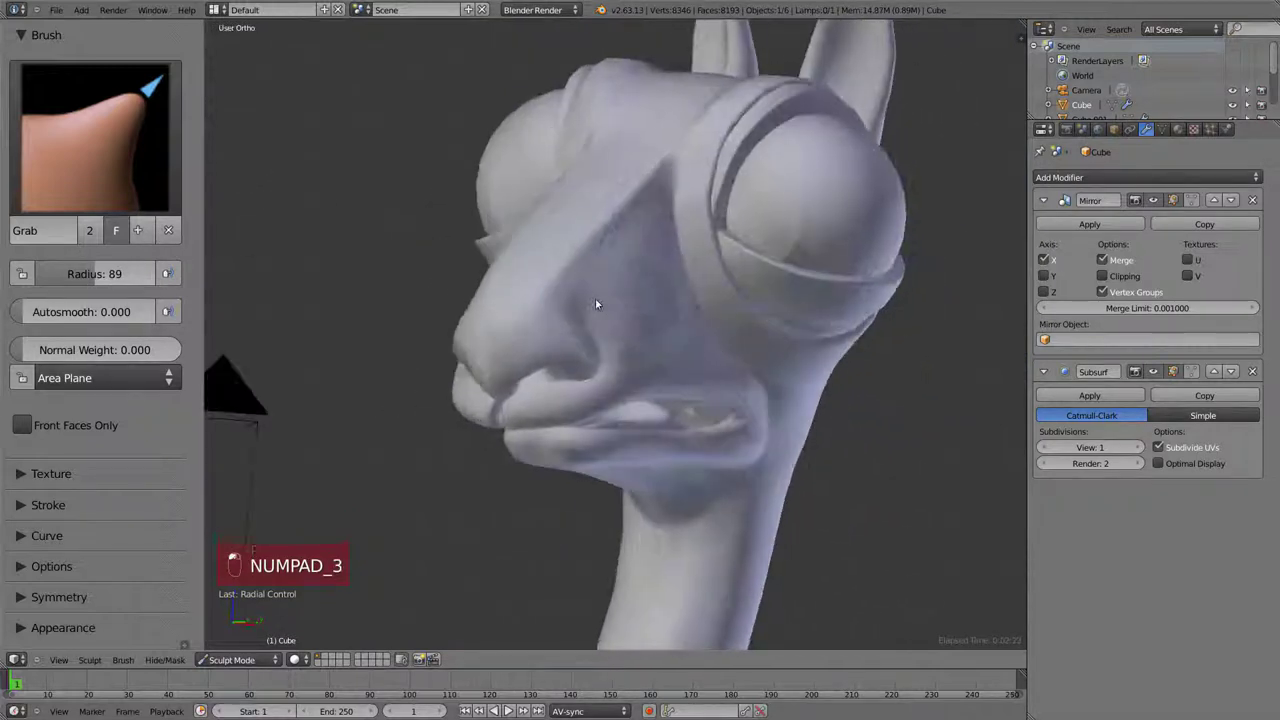
key(KP_1)
drag(714, 263, 682, 298)
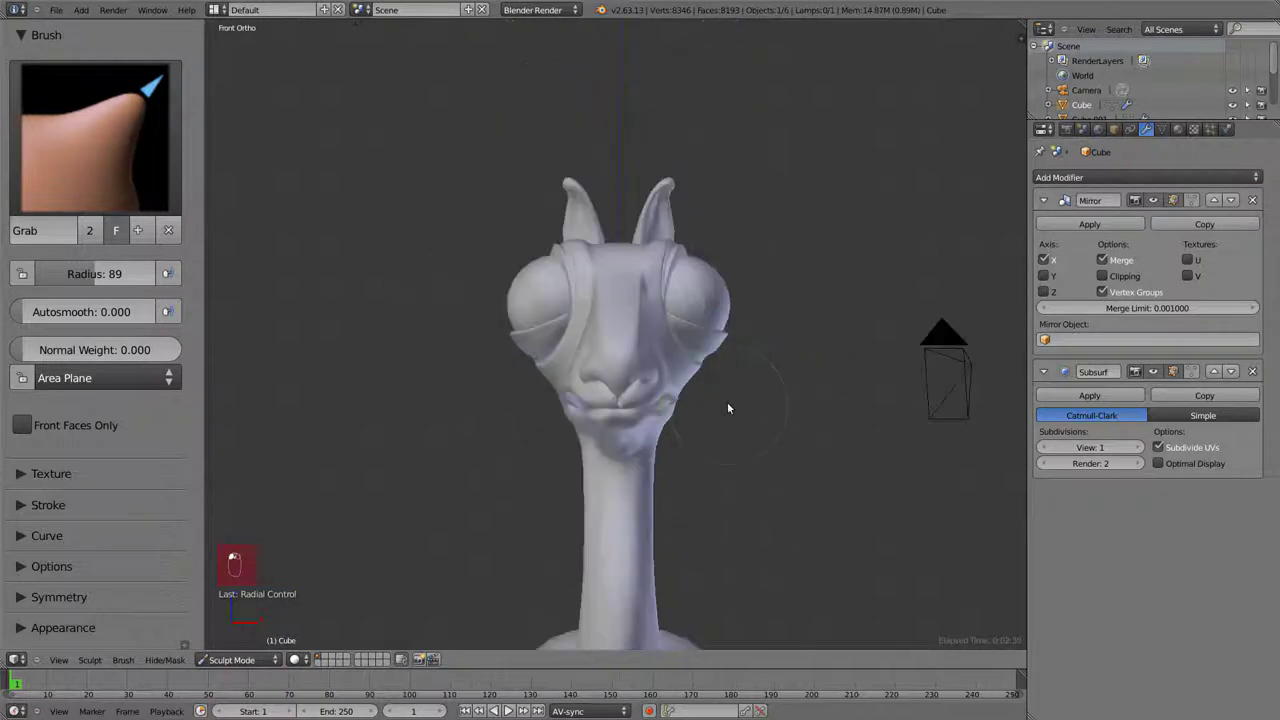
key(KP_3)
click(486, 368)
drag(636, 464, 658, 397)
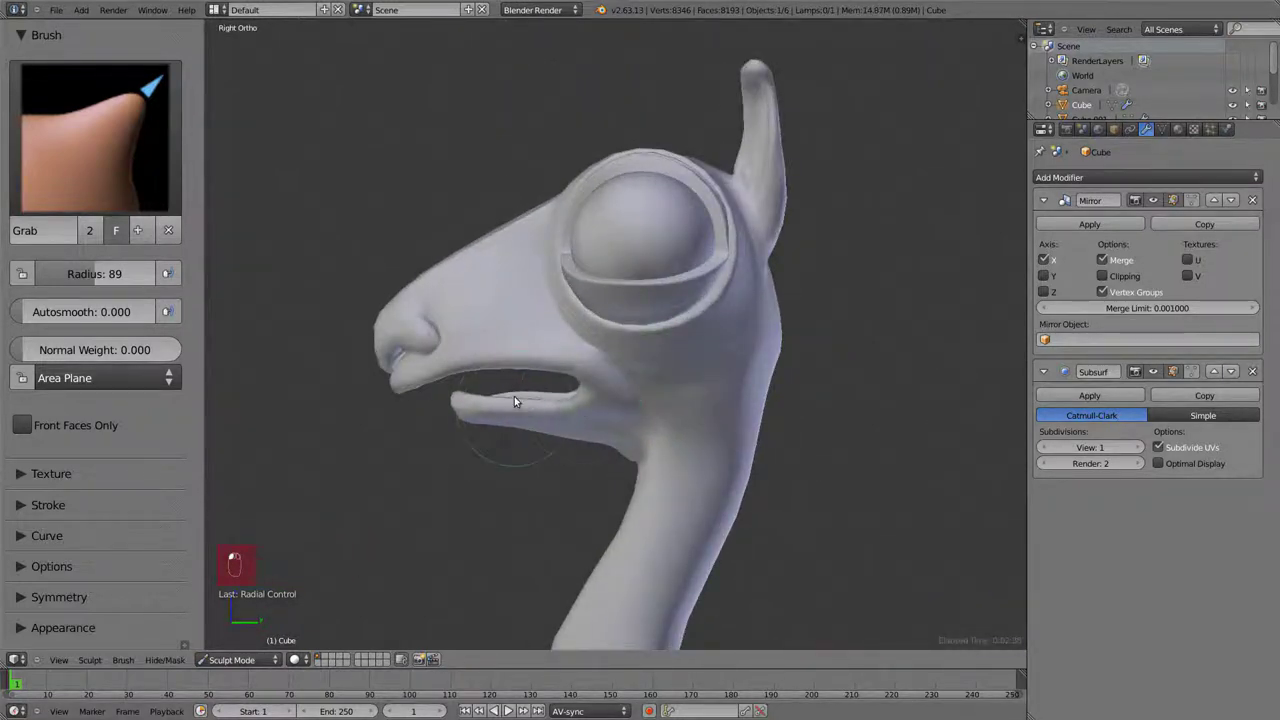
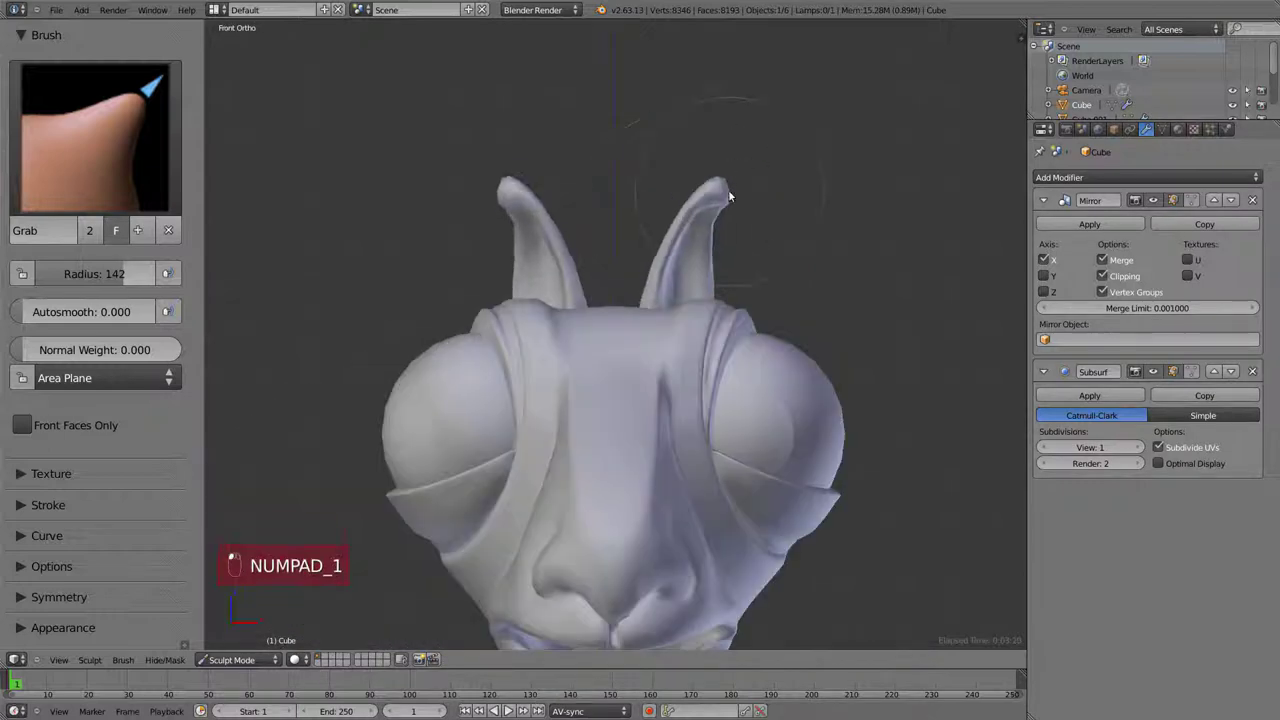
Grab-pull the llama's horns into shape from the right view.
middle_click(684, 251)
key(KP_3)
drag(553, 328, 593, 193)
key(KP_3)
drag(661, 295, 531, 282)
drag(531, 282, 644, 214)
drag(612, 184, 561, 254)
drag(561, 254, 678, 309)
From back and side views, pull the neck and rump into shape.
key(ctrl+KP_1)
drag(626, 273, 715, 204)
drag(715, 204, 763, 191)
key(KP_3)
click(680, 256)
middle_click(646, 208)
drag(498, 314, 509, 358)
drag(509, 358, 459, 244)
drag(459, 244, 738, 299)
key(z)
drag(658, 264, 554, 238)
Toggle the shading back and rotate the view onto the llama's head.
key(z)
middle_click(554, 238)
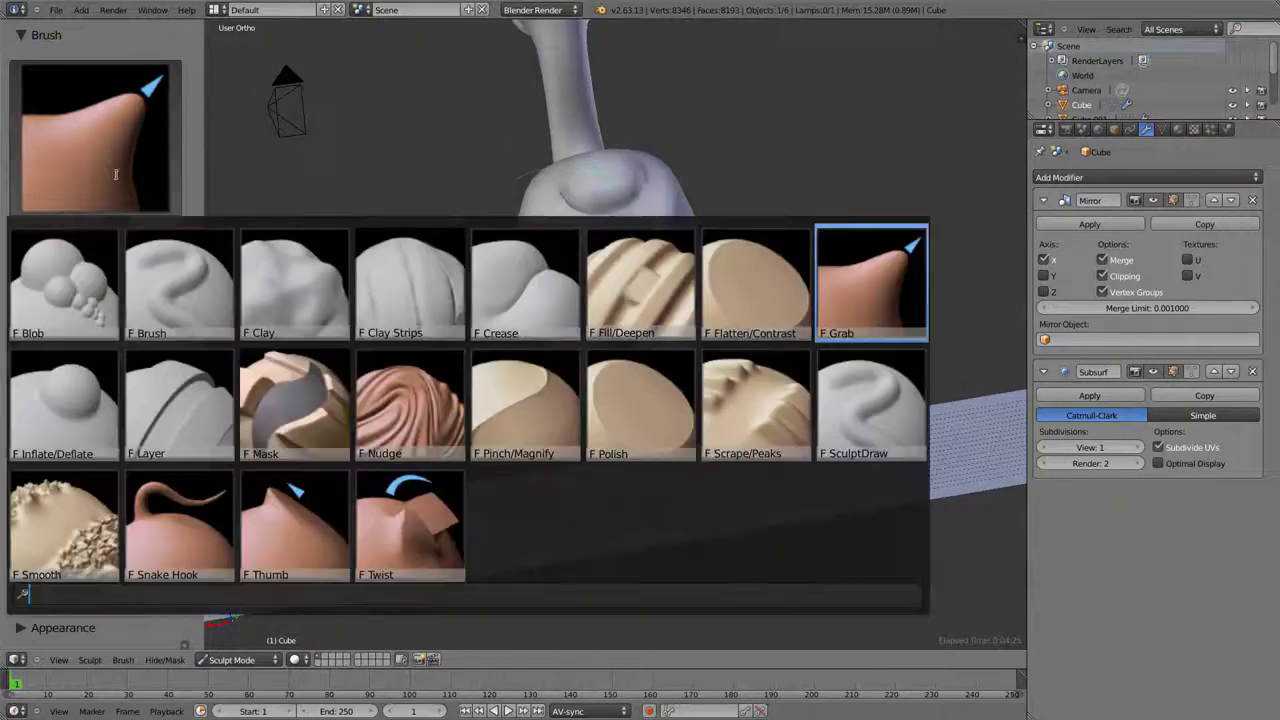
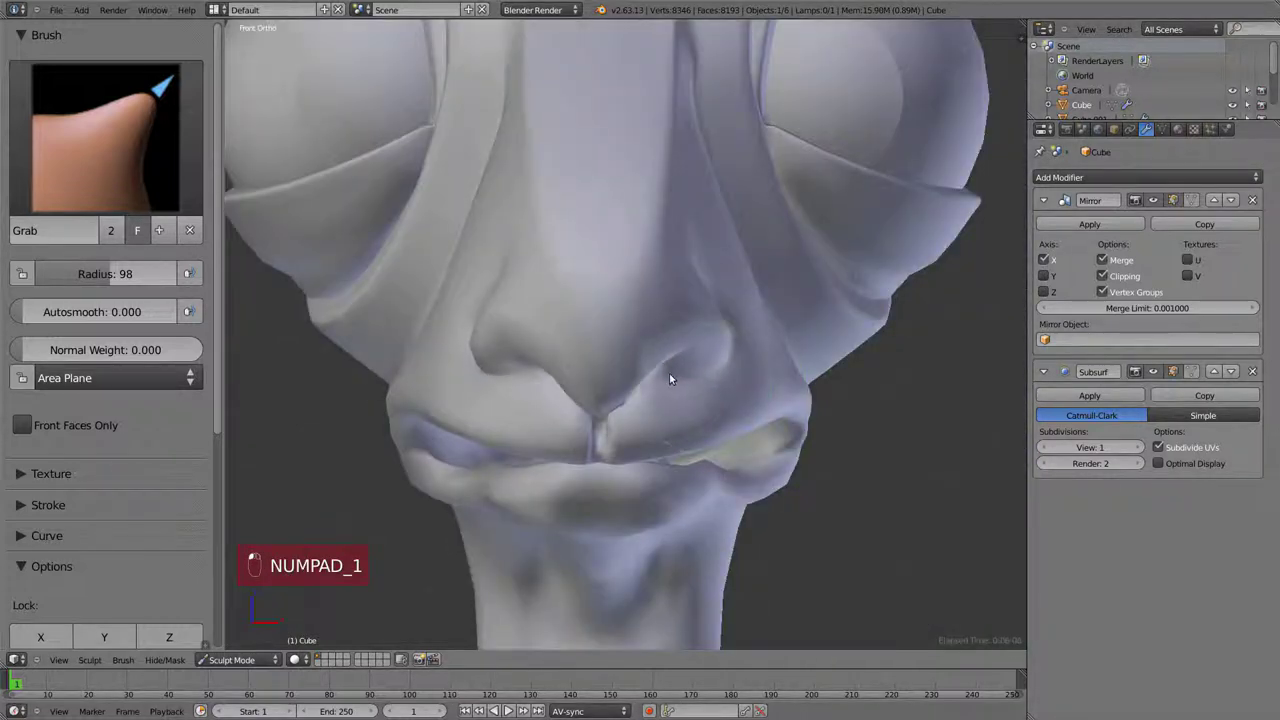
Grab-reshape the llama's body, back and rump from the side view.
drag(641, 369, 693, 358)
middle_click(693, 358)
key(KP_3)
drag(591, 303, 690, 376)
drag(507, 416, 645, 424)
key(KP_3)
click(645, 424)
drag(660, 438, 716, 410)
key(KP_3)
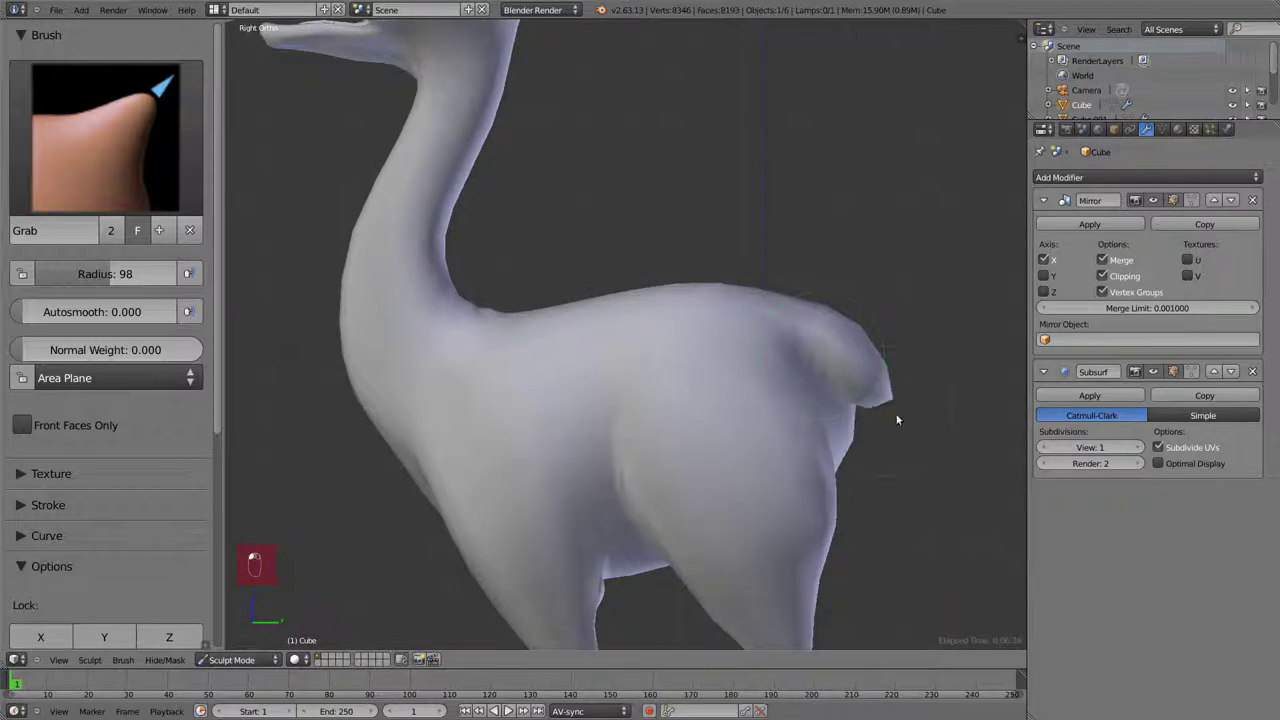
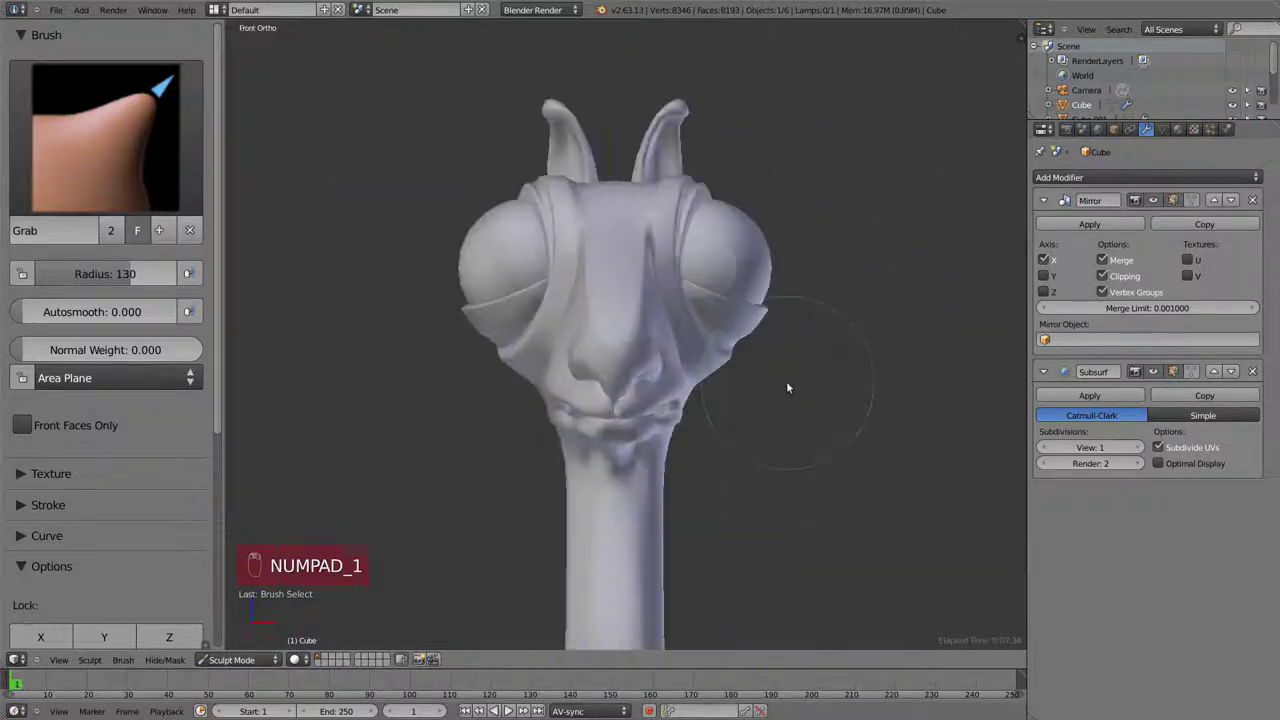
Alternate Smooth (S) and Grab (G) to reshape the mouth and chin.
key(s)
drag(896, 455, 871, 452)
key(g)
drag(804, 431, 837, 375)
key(s)
key(g)
click(831, 383)
drag(759, 366, 517, 263)
key(s)
key(g)
click(540, 250)
key(KP_1)
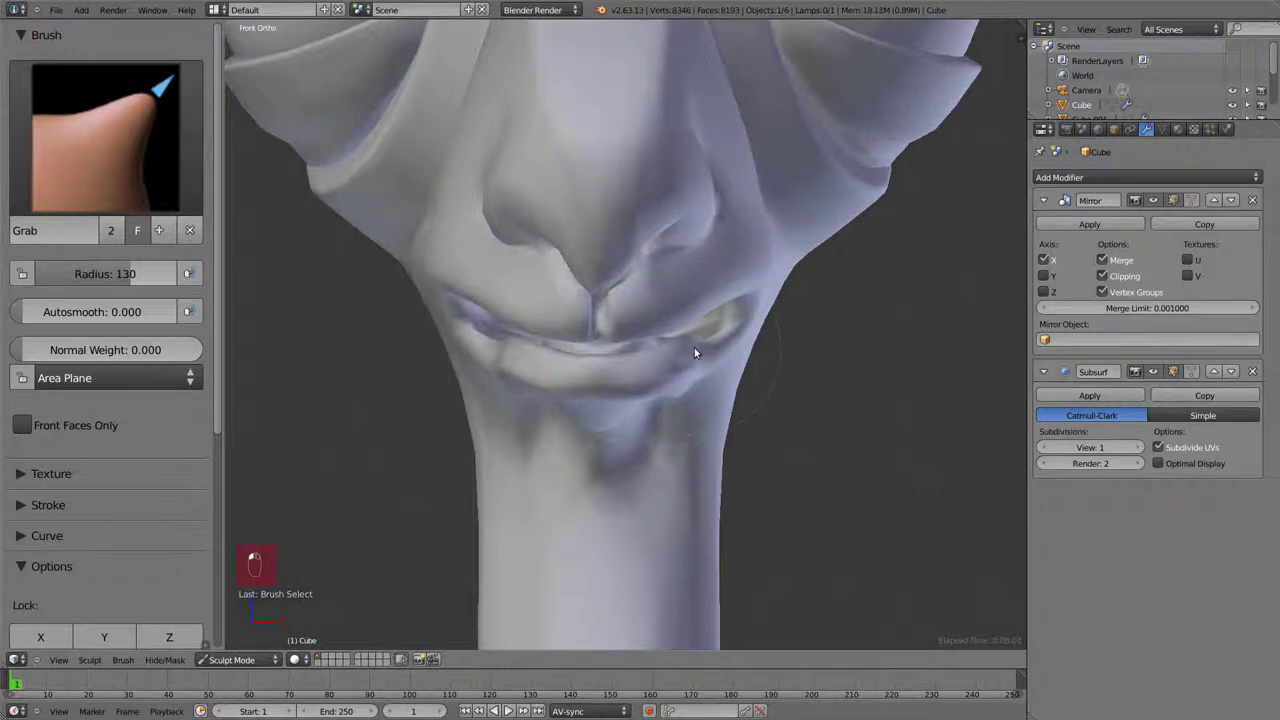
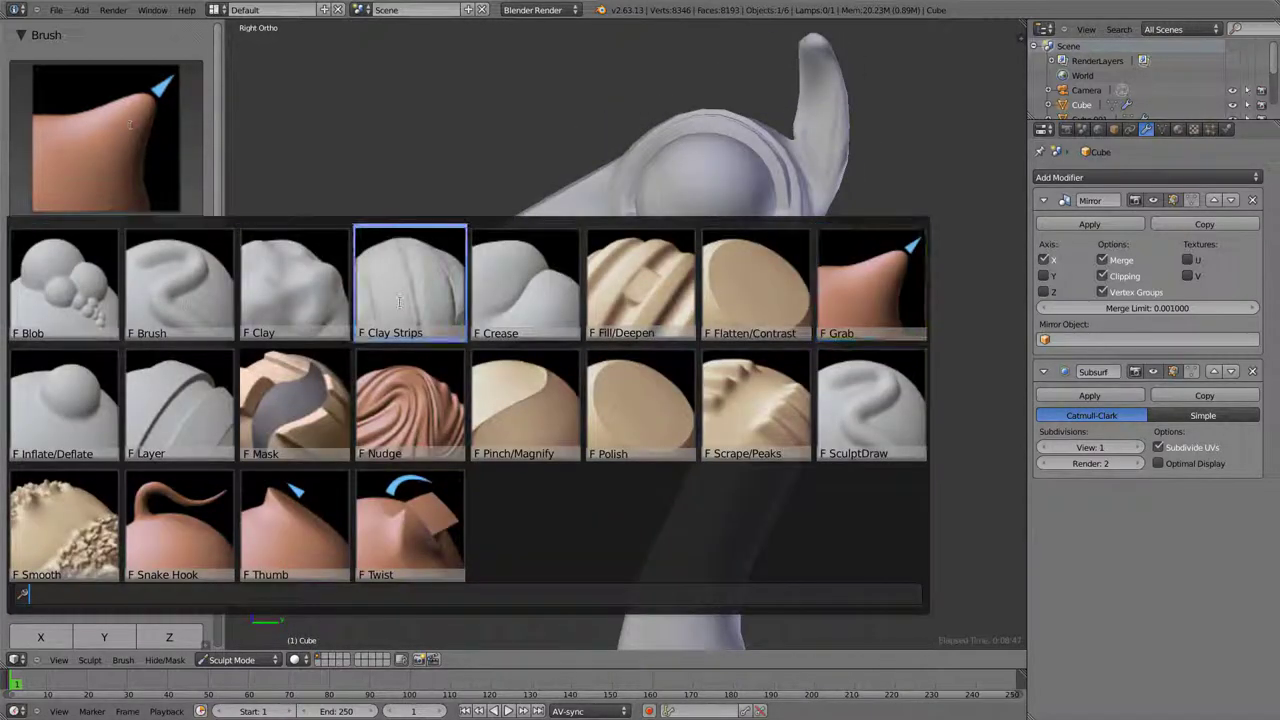
Resize the brush and work over the rear legs and rump from front and side.
key(f)
drag(671, 310, 617, 261)
key(f)
key(f)
drag(617, 261, 572, 297)
key(KP_3)
drag(658, 268, 515, 333)
drag(336, 260, 623, 373)
key(KP_1)
Switch sculpting to the Smooth brush and set its radius to 60.
click(623, 373)
click(695, 374)
middle_click(693, 376)
double_click(700, 414)
click(552, 284)
Smooth the llama's rear and hind legs with the Smooth brush from the side view.
middle_click(603, 275)
click(635, 322)
drag(570, 314, 702, 335)
key(f)
drag(708, 330, 702, 357)
key(s)
key(g)
drag(738, 383, 761, 375)
key(KP_3)
drag(788, 388, 719, 388)
drag(781, 426, 693, 449)
key(z)
key(z)
Review Undo Steps (64) and Memory Limit in User Preferences Editing settings, then close them.
key(ctrl+alt+u)
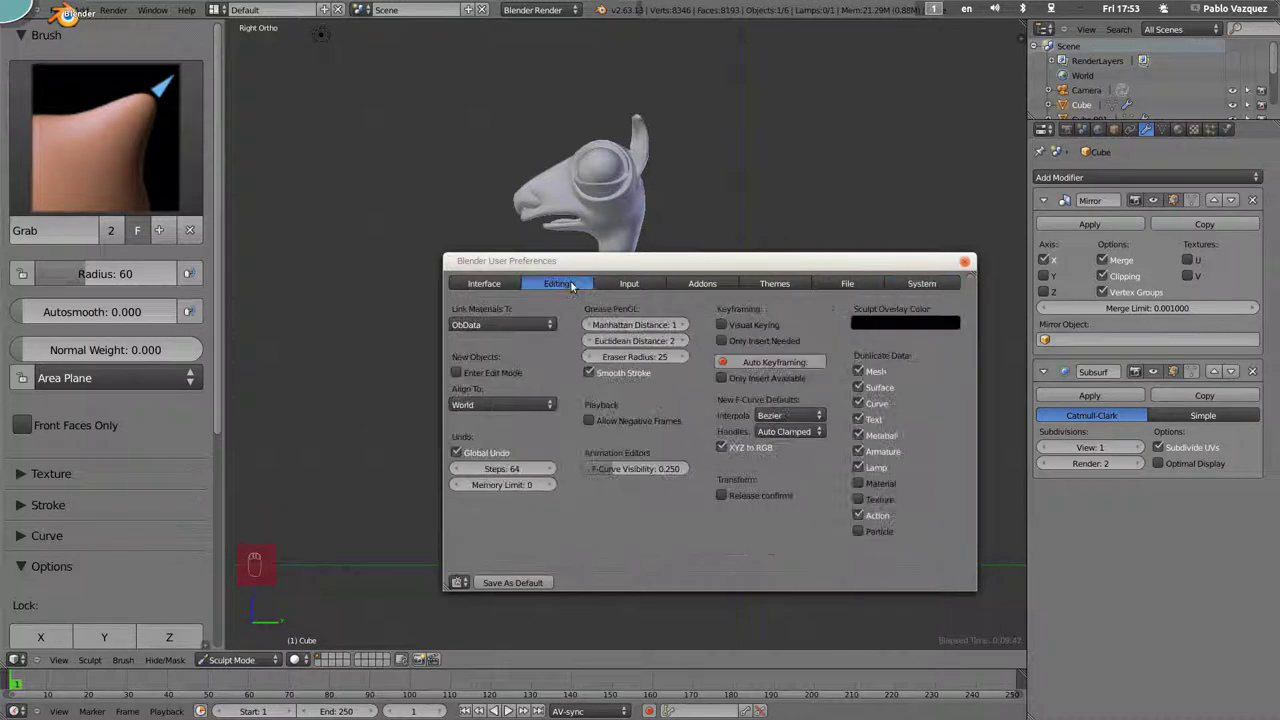
key(ctrl+alt+u)
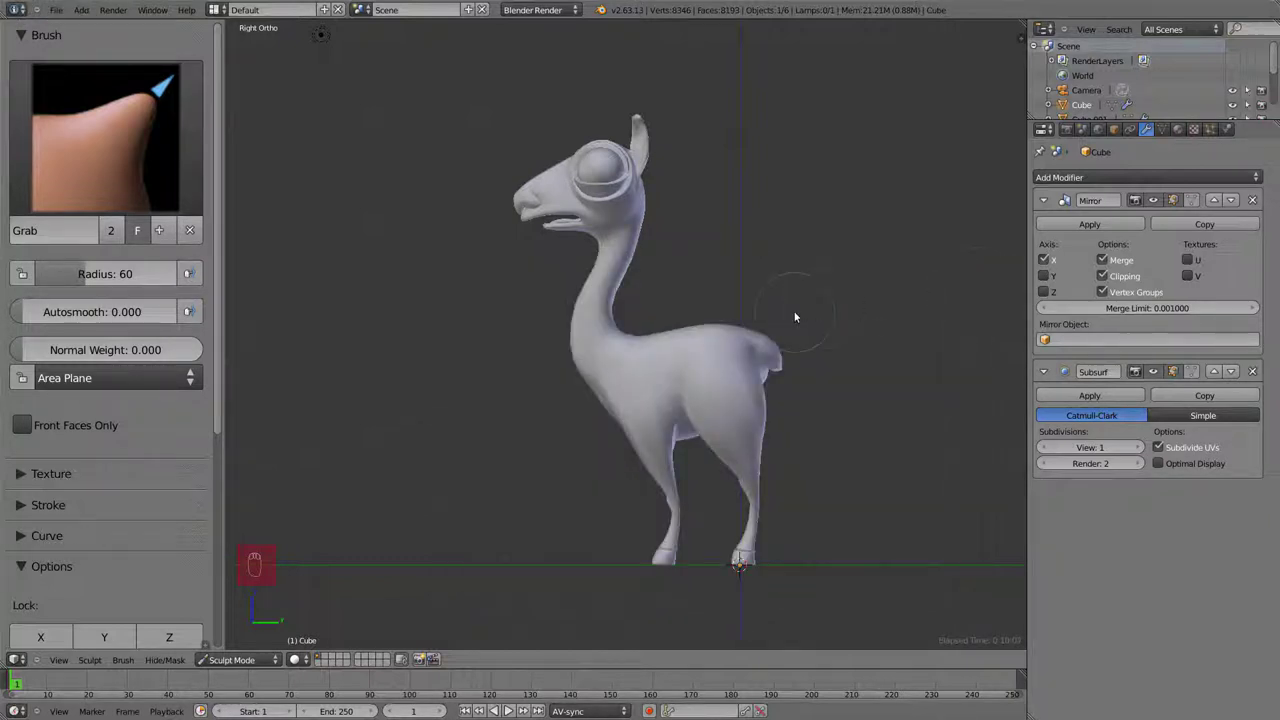
Pull the llama's body into shape with the Grab brush, undoing an unwanted neck stroke.
drag(578, 367, 571, 445)
drag(571, 445, 567, 436)
key(KP_3)
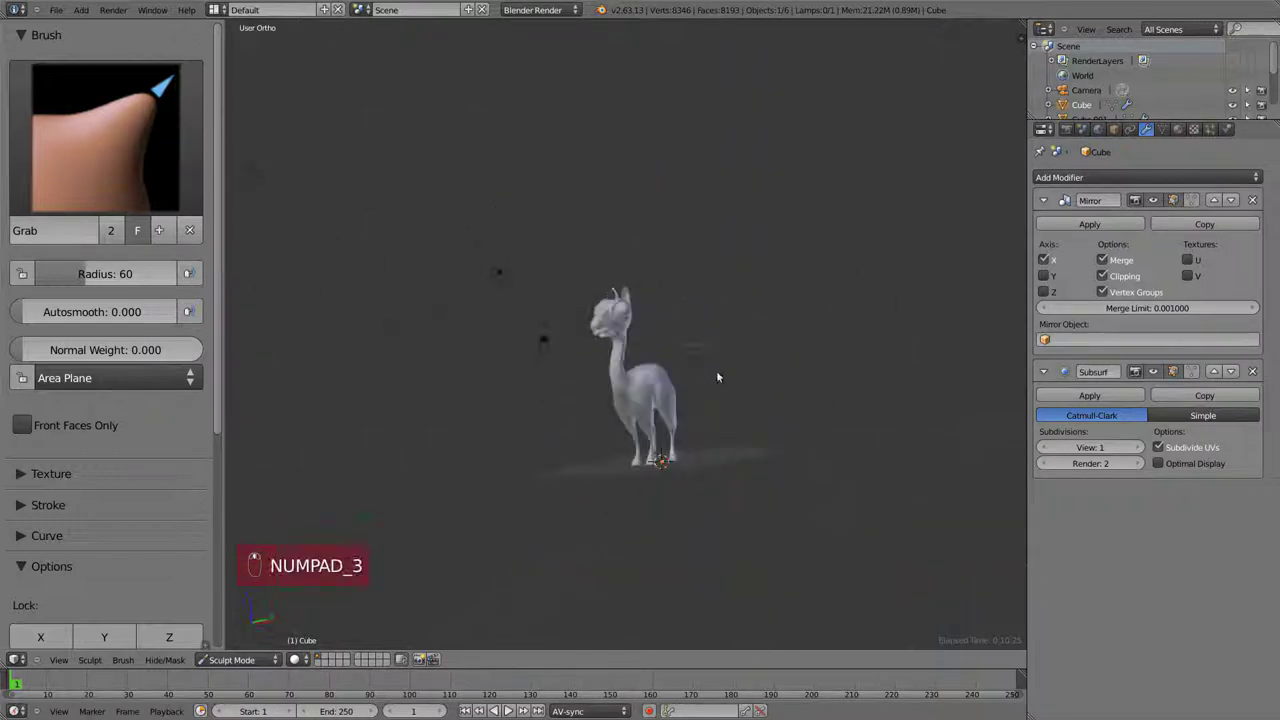
key(KP_3)
key(f)
drag(714, 404, 627, 421)
key(ctrl+z)
key(ctrl+z)
key(ctrl+z)
key(ctrl+z)
key(ctrl+z)
Try reshaping the neck and body again and undo the strokes back to the earlier shape.
drag(708, 410, 636, 341)
key(ctrl+z)
key(ctrl+z)
key(ctrl+z)
key(ctrl+z)
key(ctrl+z)
key(ctrl+z)
Reshape the llama's legs, body and rump with the Grab brush at radius 67.
drag(669, 411, 665, 366)
drag(665, 366, 617, 372)
key(KP_3)
drag(736, 436, 739, 451)
Smooth the rump, then reshape the hindquarters with Grab viewed from behind.
key(f)
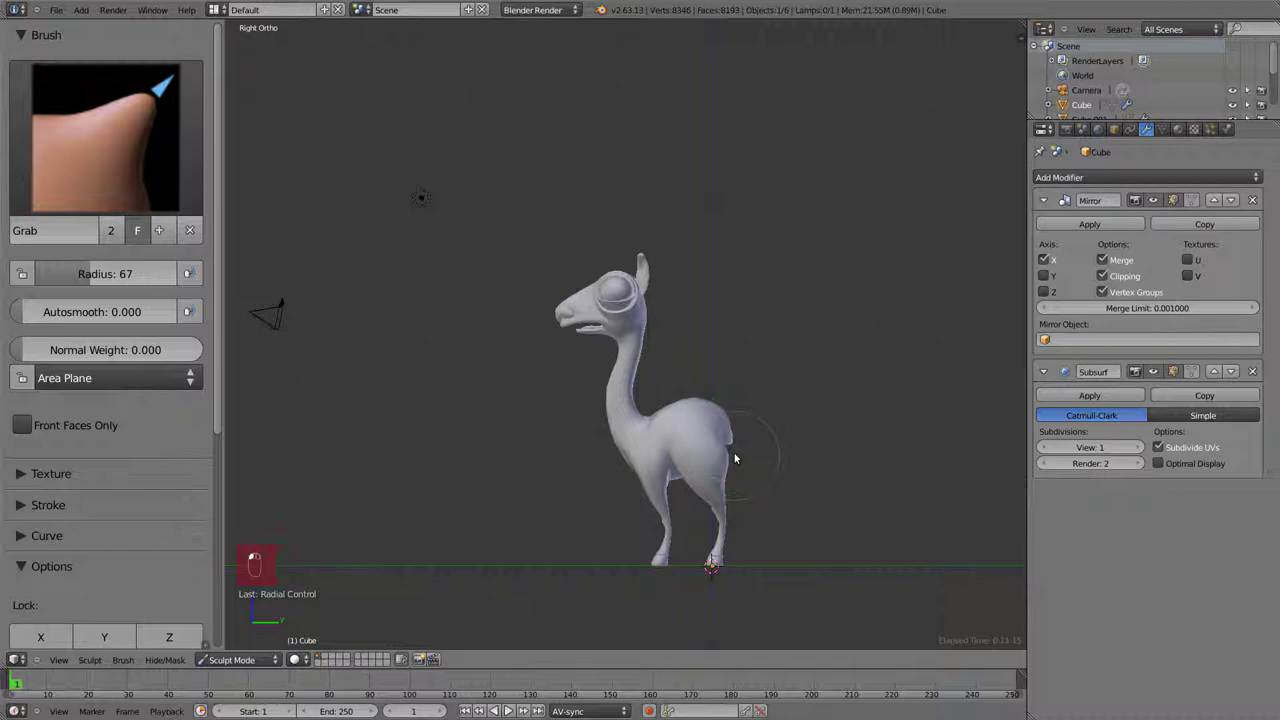
key(s)
key(g)
drag(716, 465, 673, 377)
key(KP_3)
key(ctrl+KP_1)
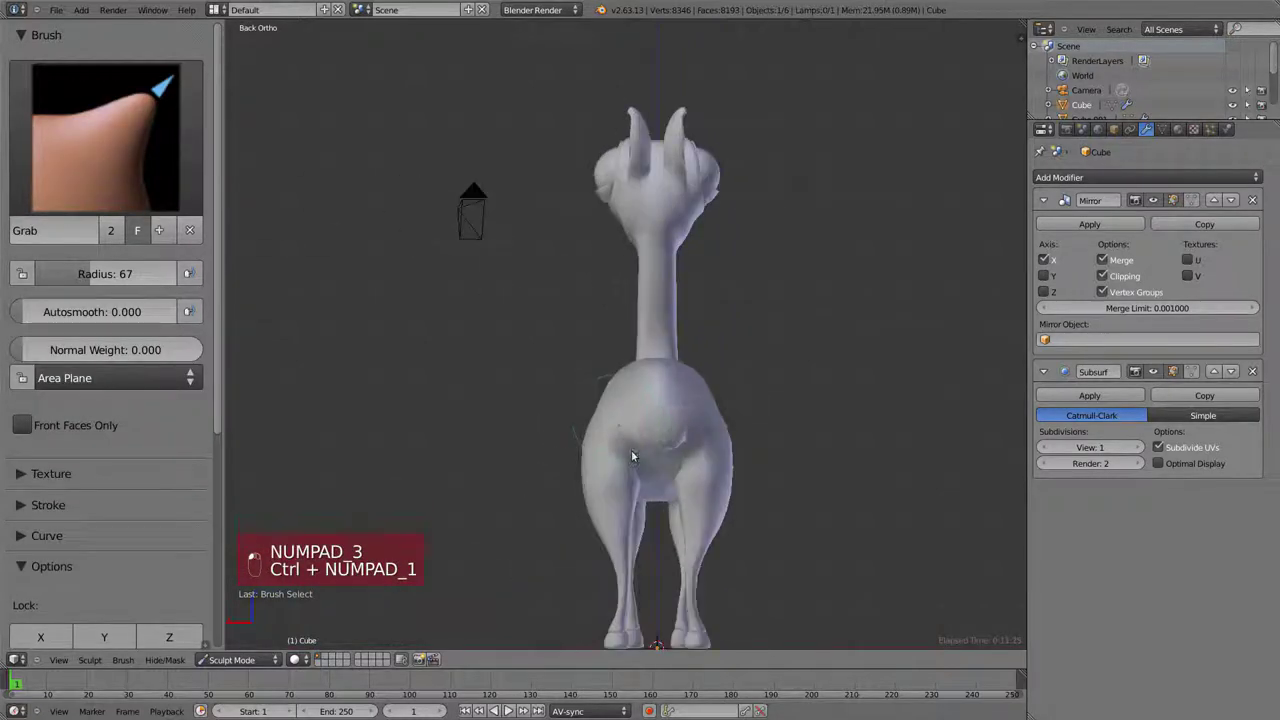
key(KP_3)
drag(769, 411, 777, 421)
Reshape the llama's chest and belly from the side view with the Grab brush.
key(s)
key(g)
key(s)
key(g)
key(KP_3)
key(KP_3)
key(f)
drag(720, 349, 699, 472)
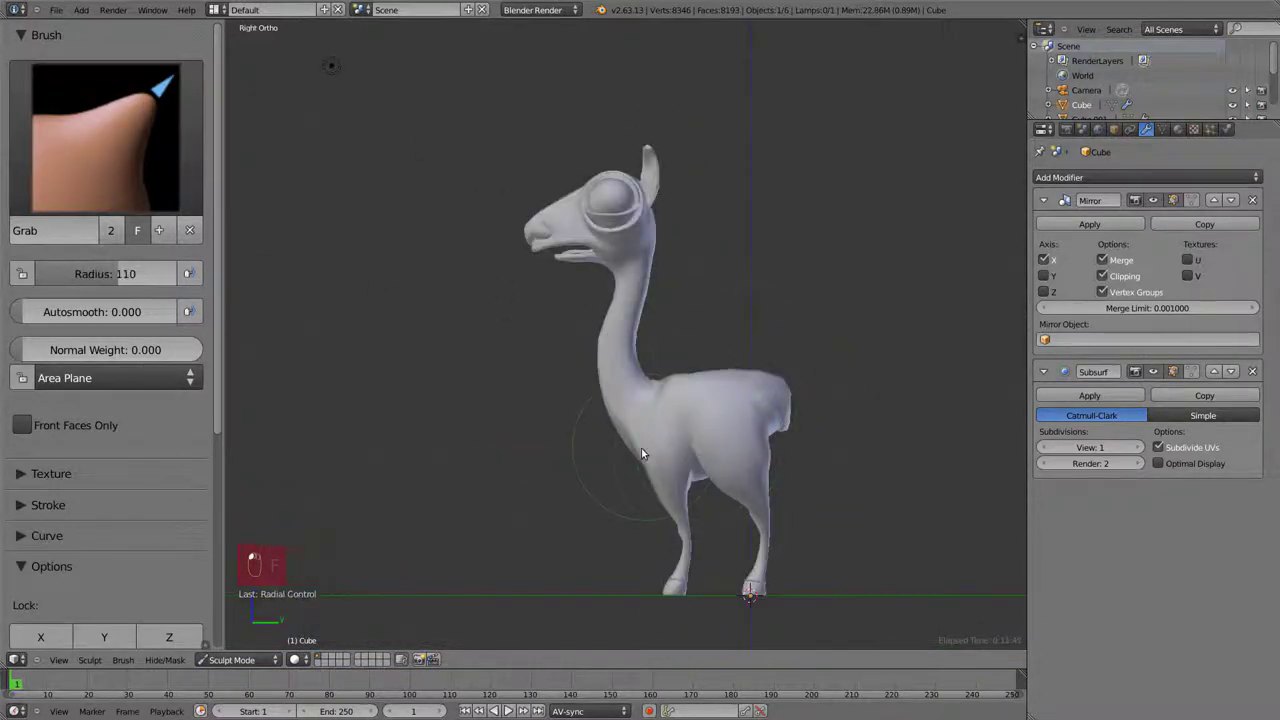
drag(728, 469, 663, 374)
key(KP_3)
key(ctrl+z)
Reshape the rump, belly and hind legs with the Grab brush at radius 84.
click(751, 361)
click(698, 356)
key(KP_3)
key(s)
key(g)
key(f)
click(818, 423)
drag(607, 401, 684, 421)
key(KP_3)
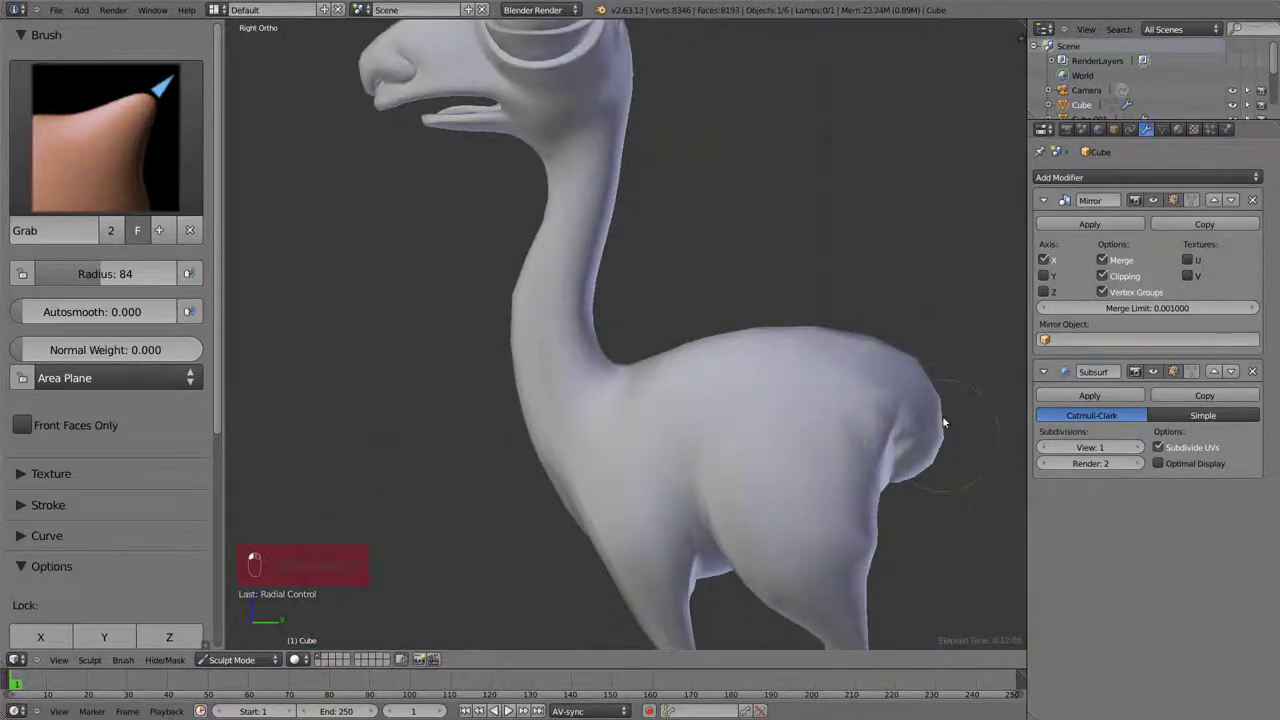
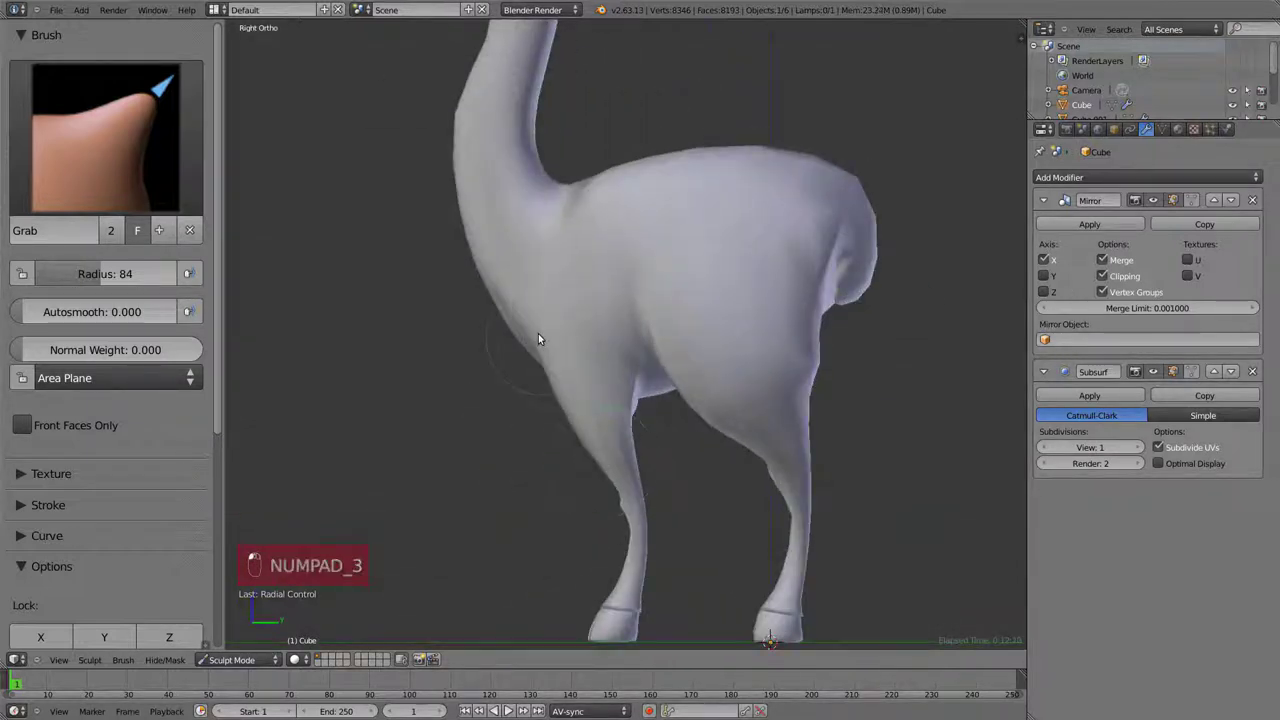
drag(669, 350, 748, 398)
key(KP_1)
Enable Wire in the Object Display panel to overlay the mesh wireframe, then frame the head.
click(731, 373)
key(KP_3)
click(638, 441)
middle_click(637, 353)
key(KP_3)
drag(637, 382, 701, 378)
key(KP_3)
key(KP_1)
Reshape the neck under the jaw with the Grab brush, wireframe overlaid.
key(KP_3)
drag(711, 275, 783, 197)
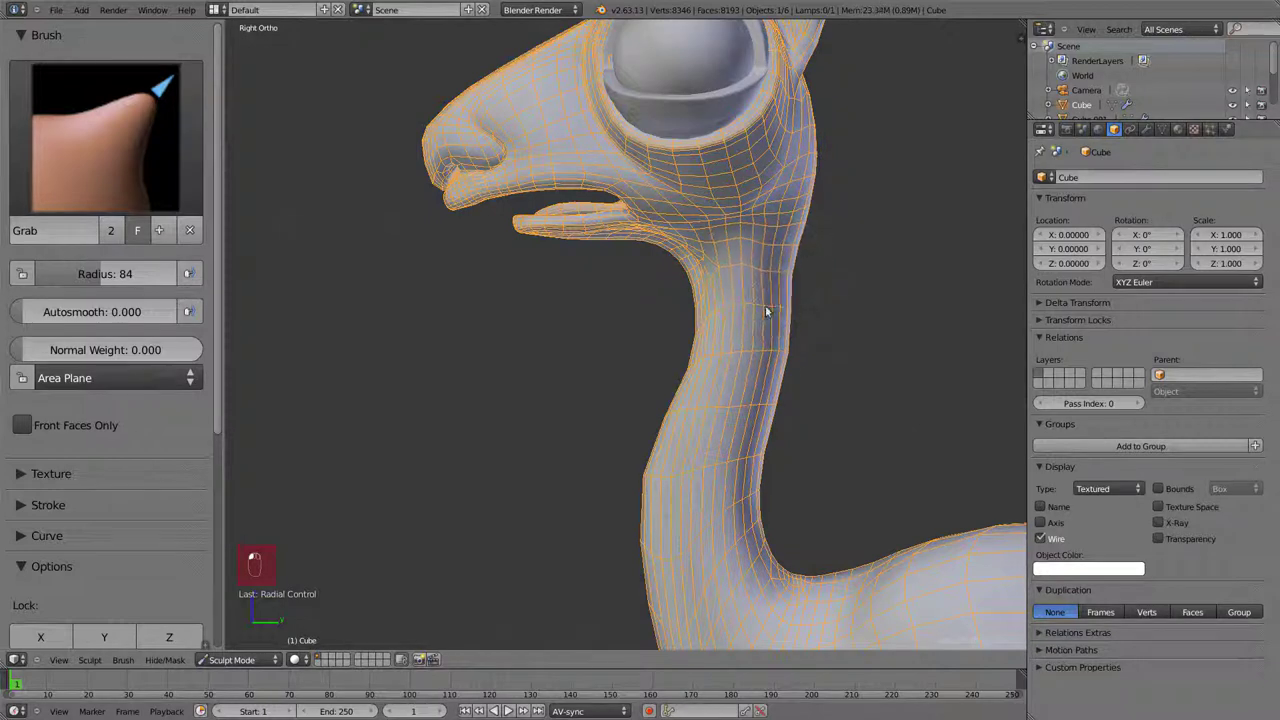
middle_click(725, 294)
click(829, 321)
middle_click(819, 337)
click(872, 344)
key(KP_3)
Orbit in close to the horn and eye and reduce the Grab brush radius to 53.
click(527, 383)
click(487, 363)
drag(568, 356, 748, 367)
drag(748, 367, 758, 371)
middle_click(758, 371)
click(756, 368)
key(f)
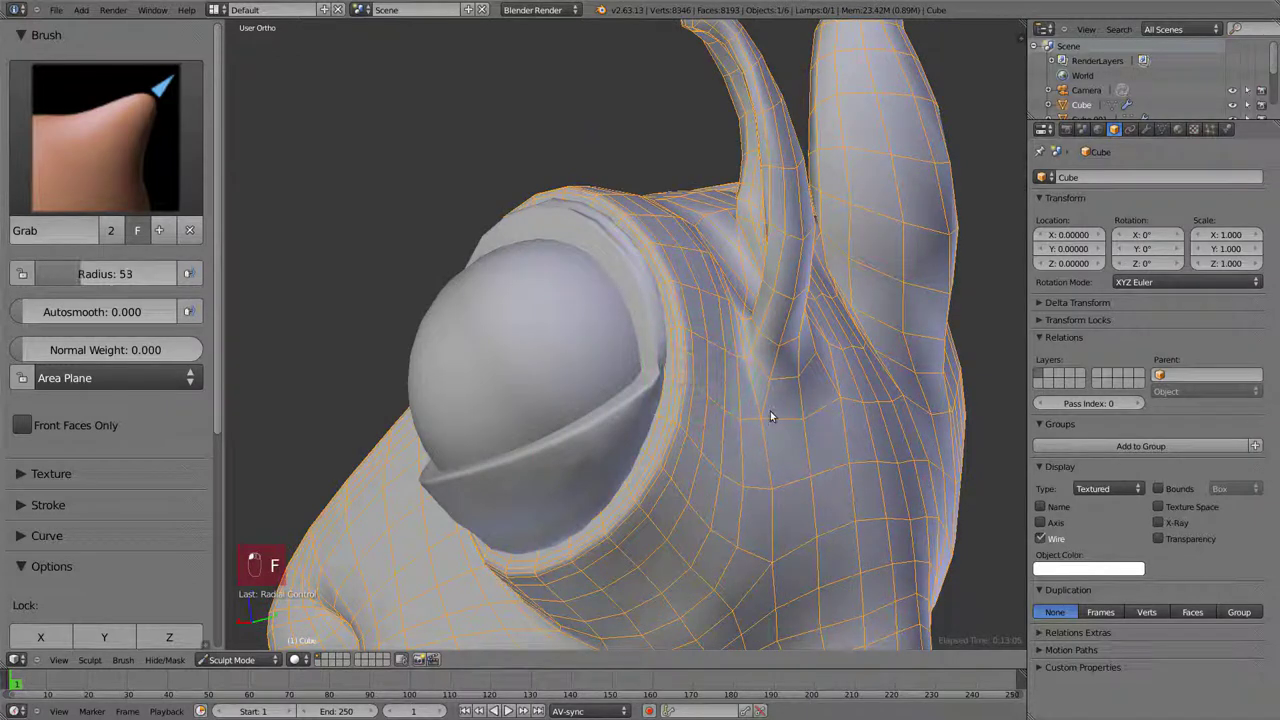
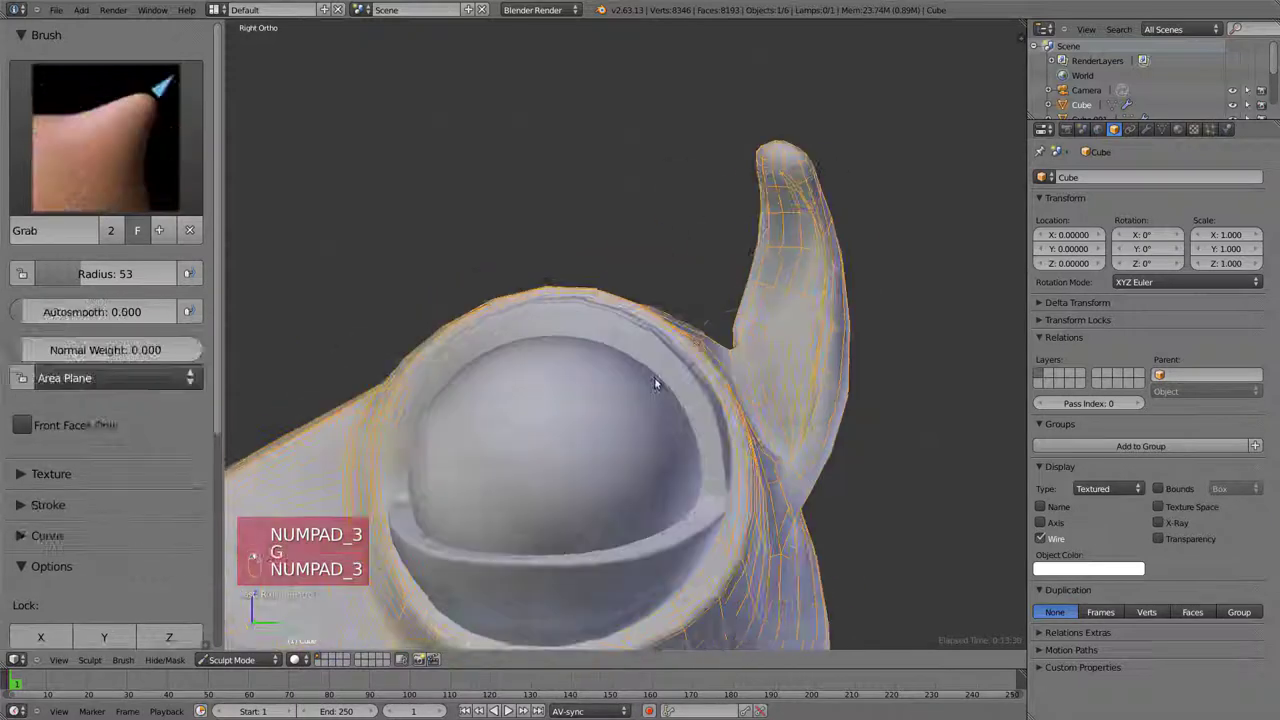
Reshape the base of the horn beside the eye with the Grab brush.
key(f)
middle_click(578, 377)
click(510, 376)
drag(473, 301, 405, 437)
drag(405, 437, 734, 351)
key(KP_3)
Sculpt the area around the llama's eye and turn off the Wire overlay.
drag(498, 296, 672, 364)
drag(675, 382, 686, 364)
drag(557, 332, 543, 341)
drag(543, 341, 779, 384)
drag(779, 384, 695, 418)
drag(703, 415, 675, 414)
key(KP_3)
key(KP_1)
key(KP_3)
key(KP_3)
Smooth the head surface around the eyes, mouth and throat with the Smooth brush at radius 91.
drag(738, 321, 522, 279)
key(KP_3)
key(s)
drag(580, 372, 571, 400)
key(KP_3)
key(g)
drag(552, 331, 474, 355)
key(s)
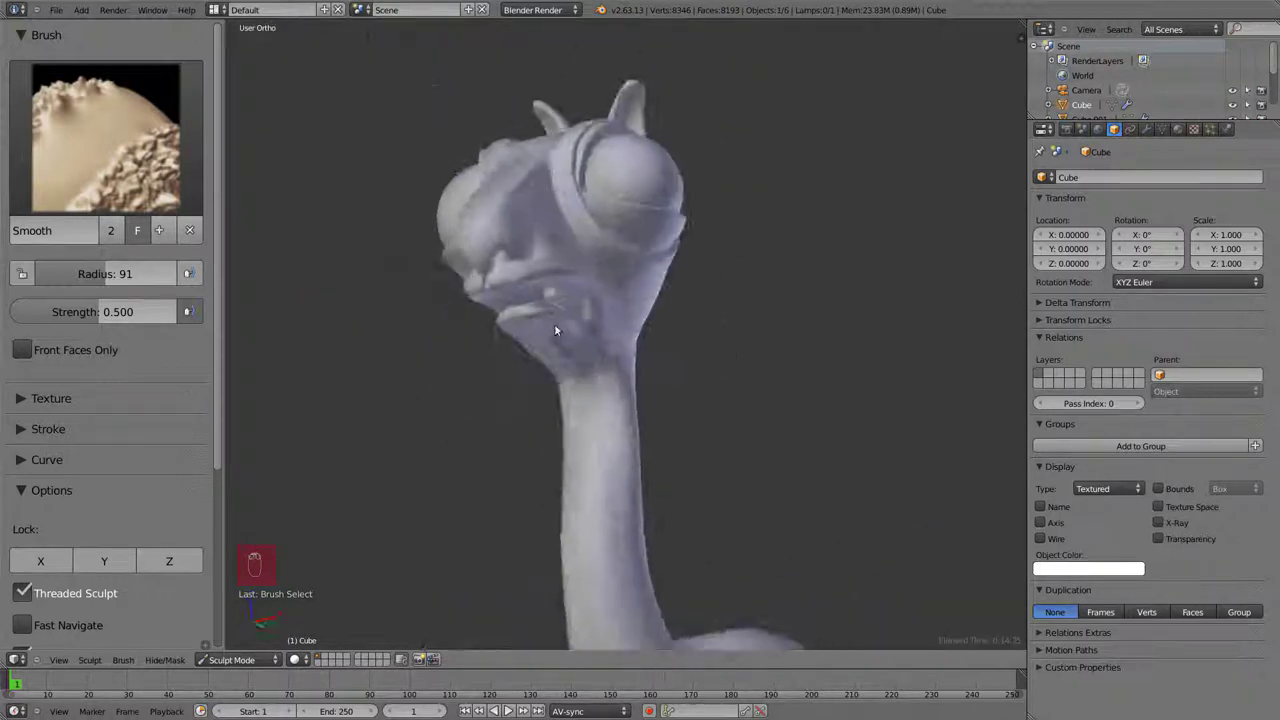
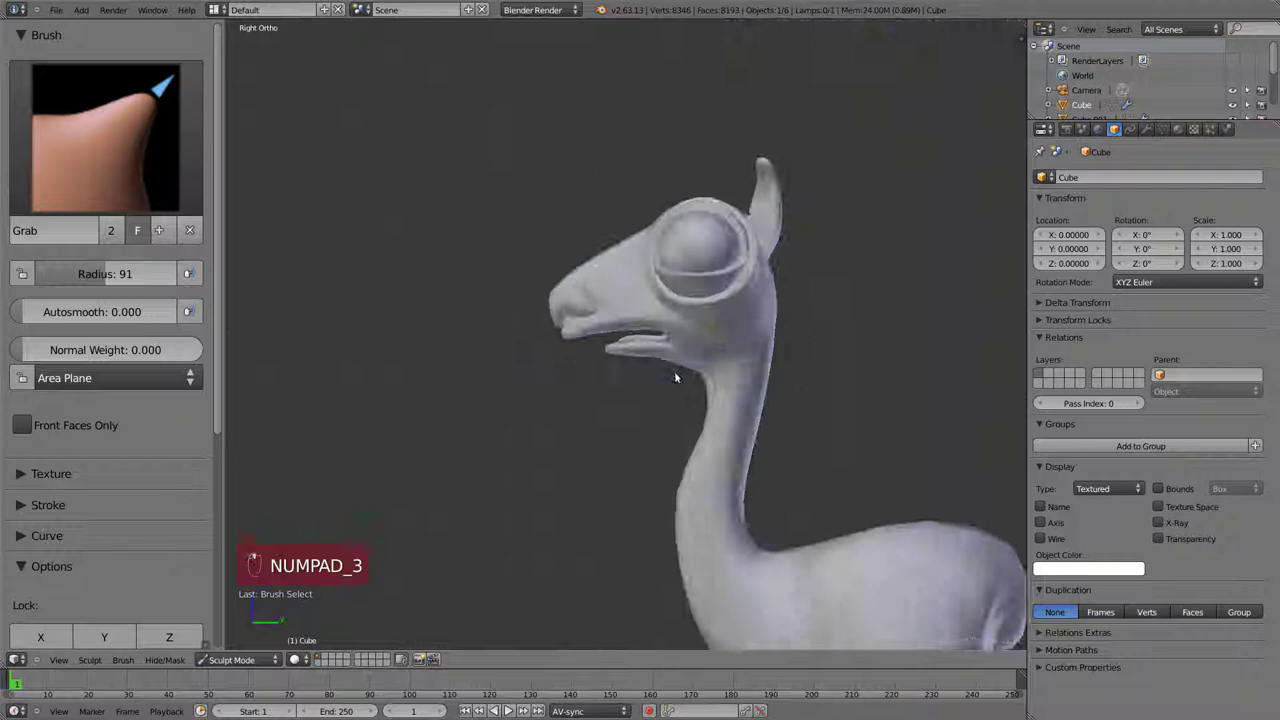
Reshape the muzzle from side and front ortho views, undoing strokes that miss.
key(KP_3)
key(g)
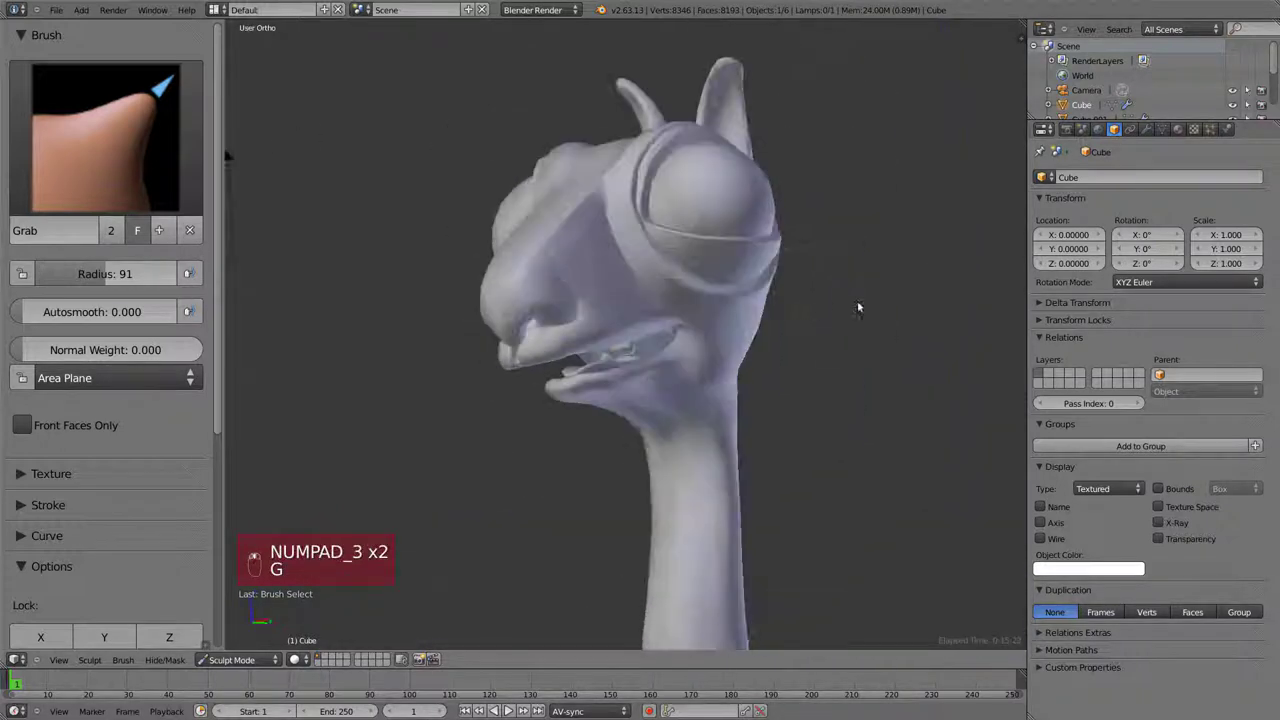
drag(706, 318, 680, 431)
key(ctrl+z)
key(ctrl+z)
key(KP_3)
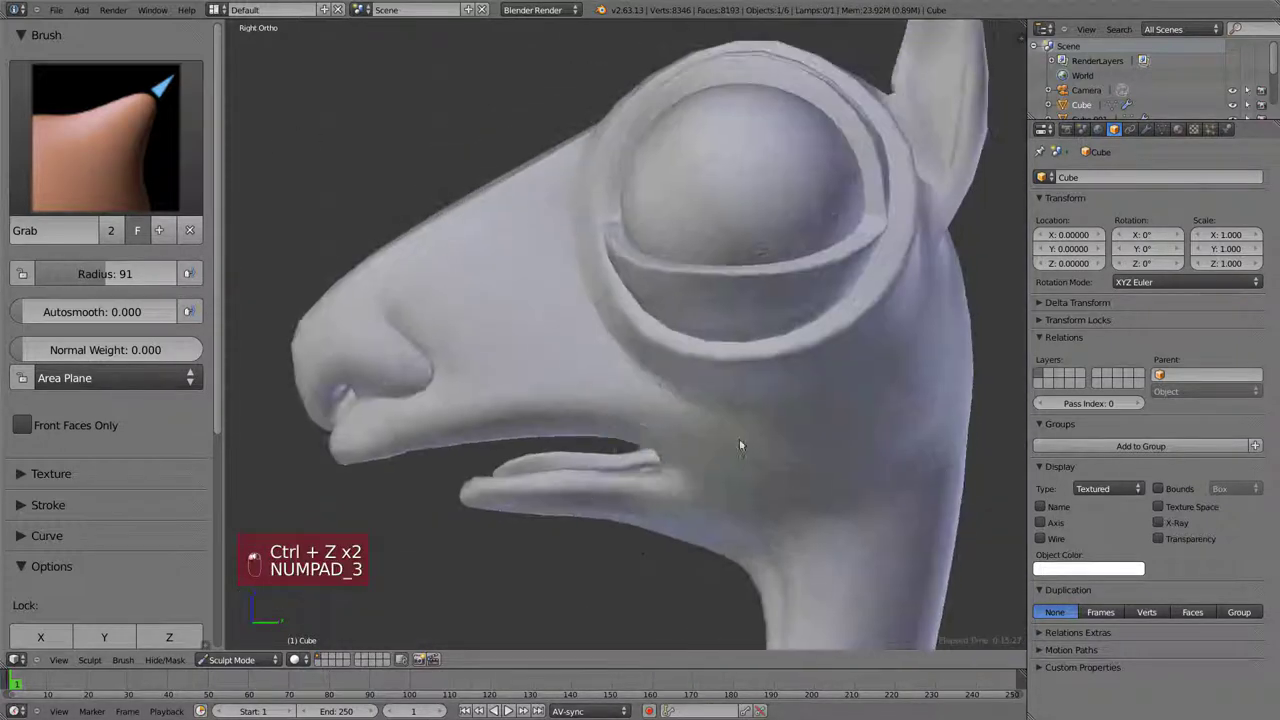
key(ctrl+z)
key(KP_1)
drag(639, 303, 680, 296)
key(ctrl+z)
key(ctrl+z)
Finish the nostrils and mouth with the Grab brush raised to radius 121.
key(f)
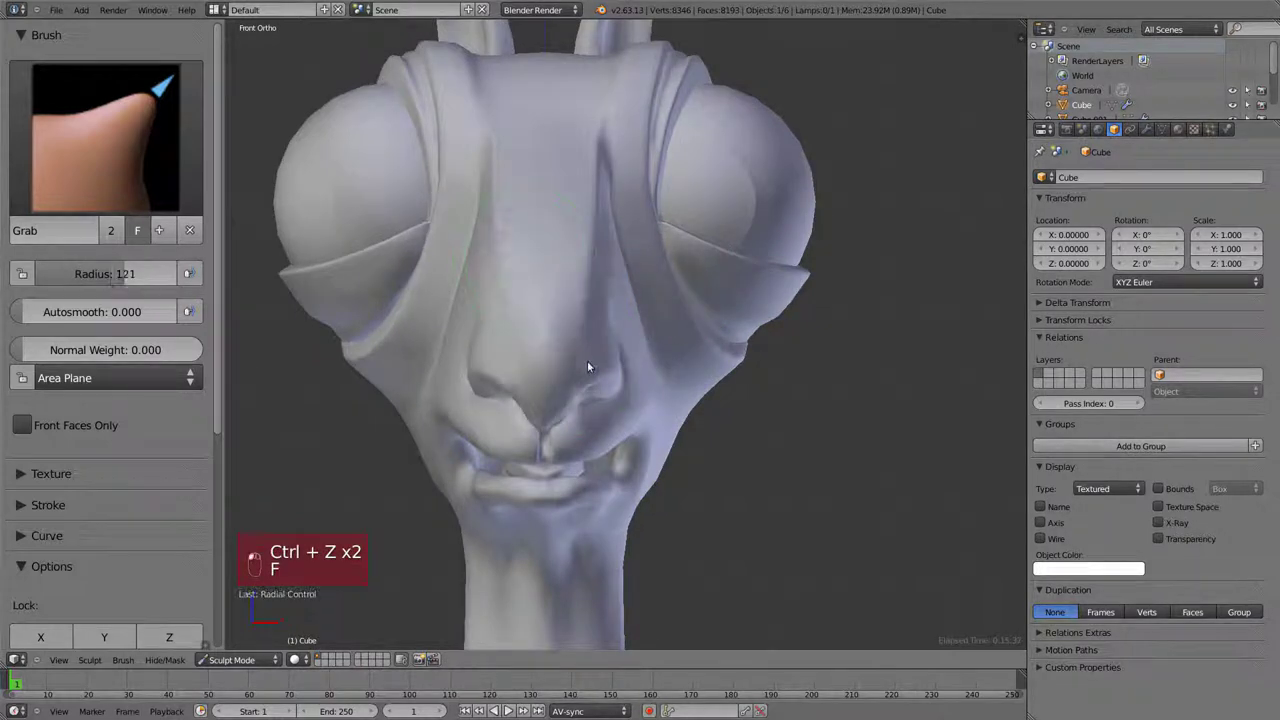
key(ctrl+z)
key(KP_3)
key(KP_1)
key(KP_3)
click(537, 263)
key(ctrl+z)
key(KP_3)
key(ctrl+z)
click(709, 325)
key(s)
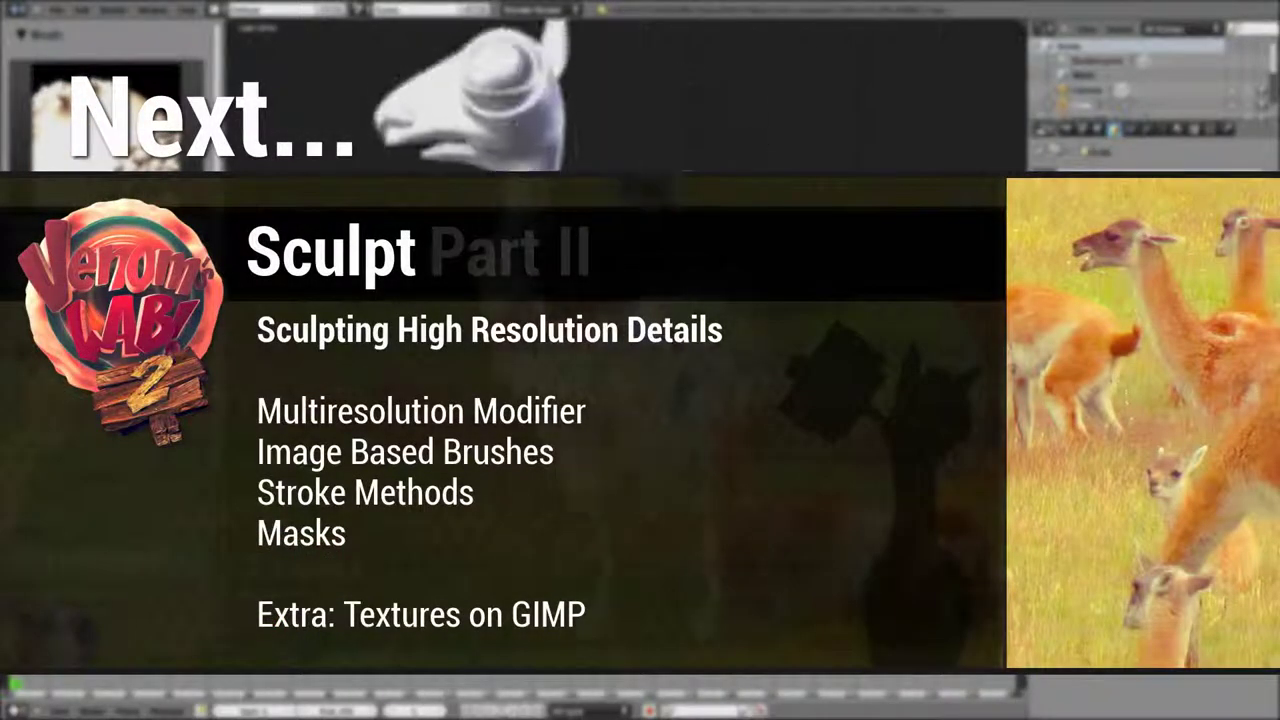